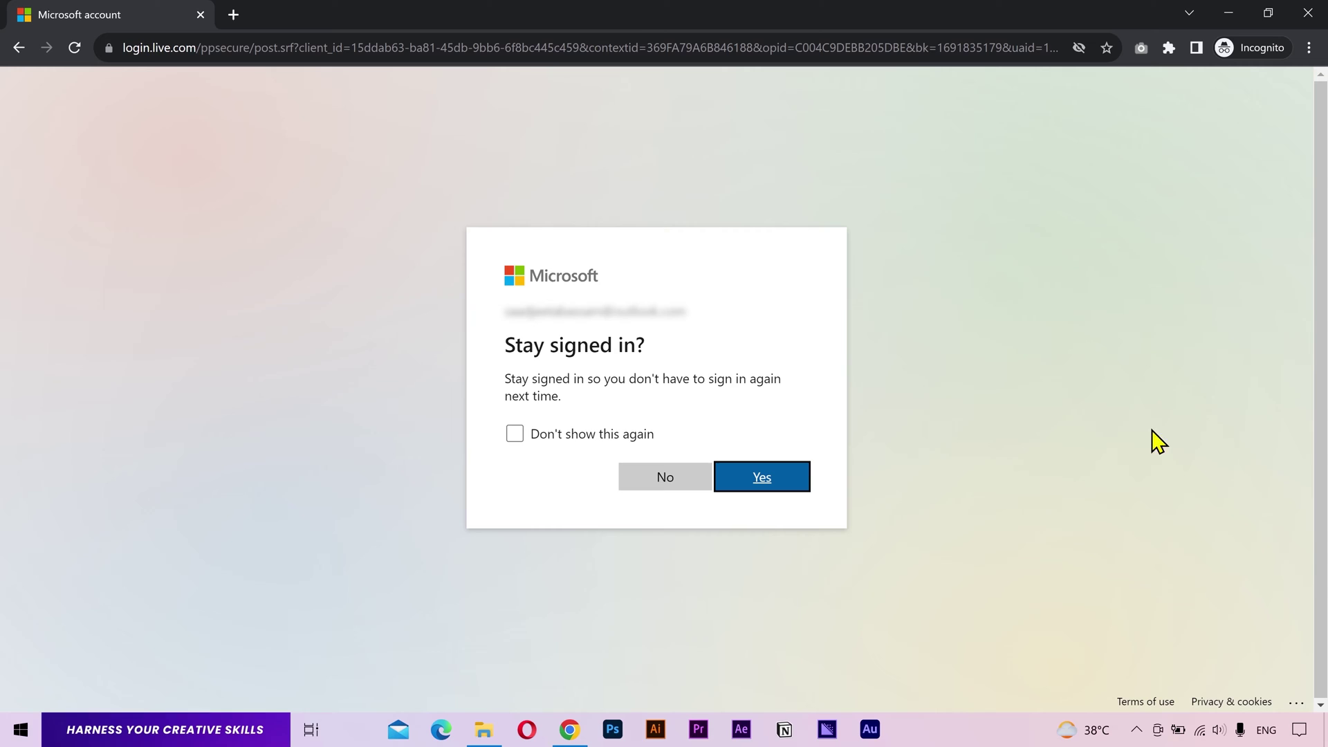
# Step: Confirm 'Stay signed in' and request the desktop app from the Clipchamp home sidebar
pyautogui.press('Return')
pyautogui.click(810, 489)
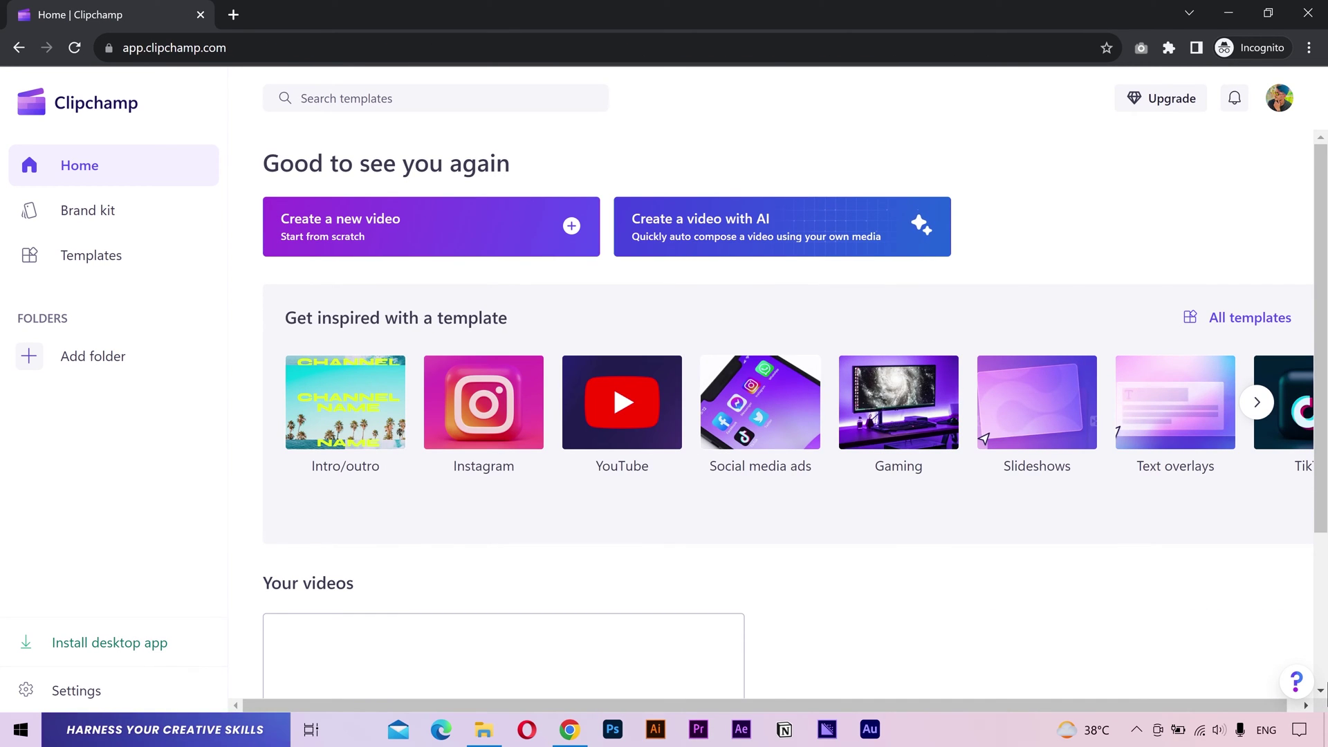
pyautogui.middleClick(972, 584)
pyautogui.scroll(-3)
pyautogui.scroll(3)
pyautogui.click(1253, 414)
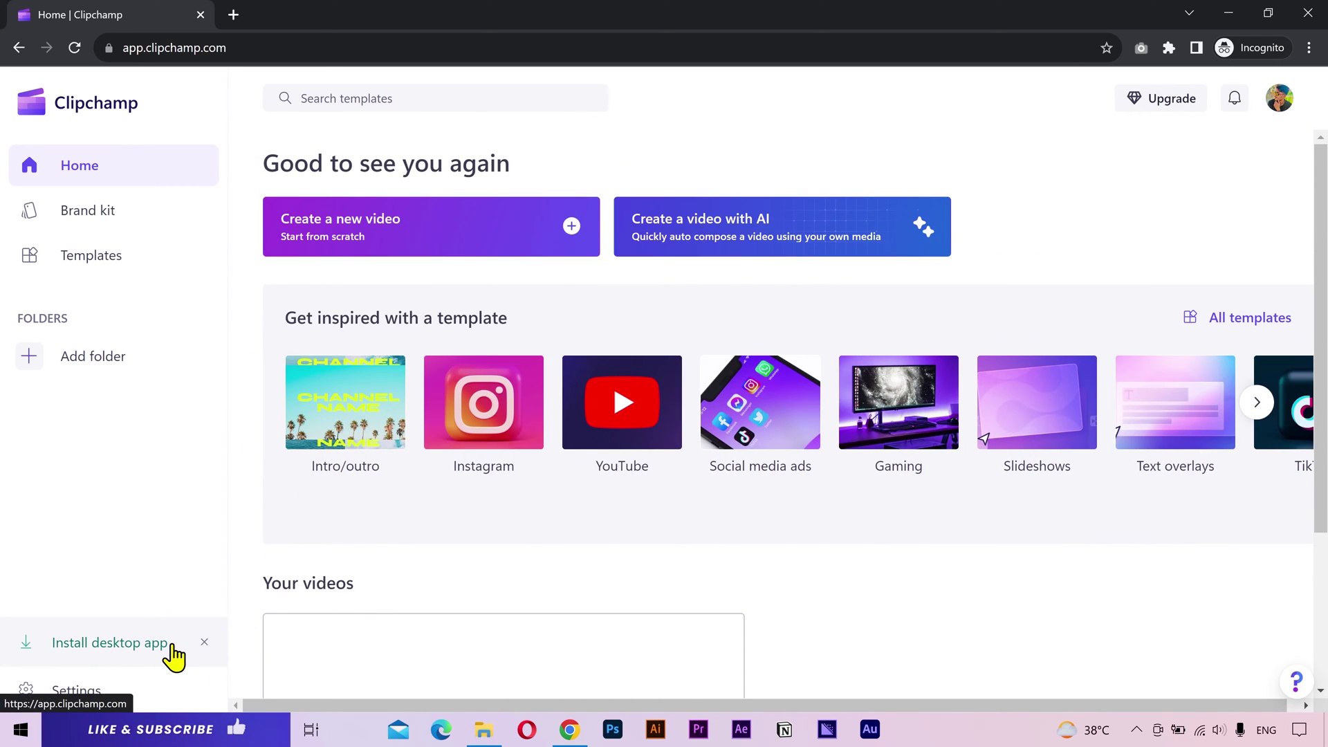
# Step: Get Microsoft Clipchamp from the Store listing and launch the installed desktop app
pyautogui.click(177, 659)
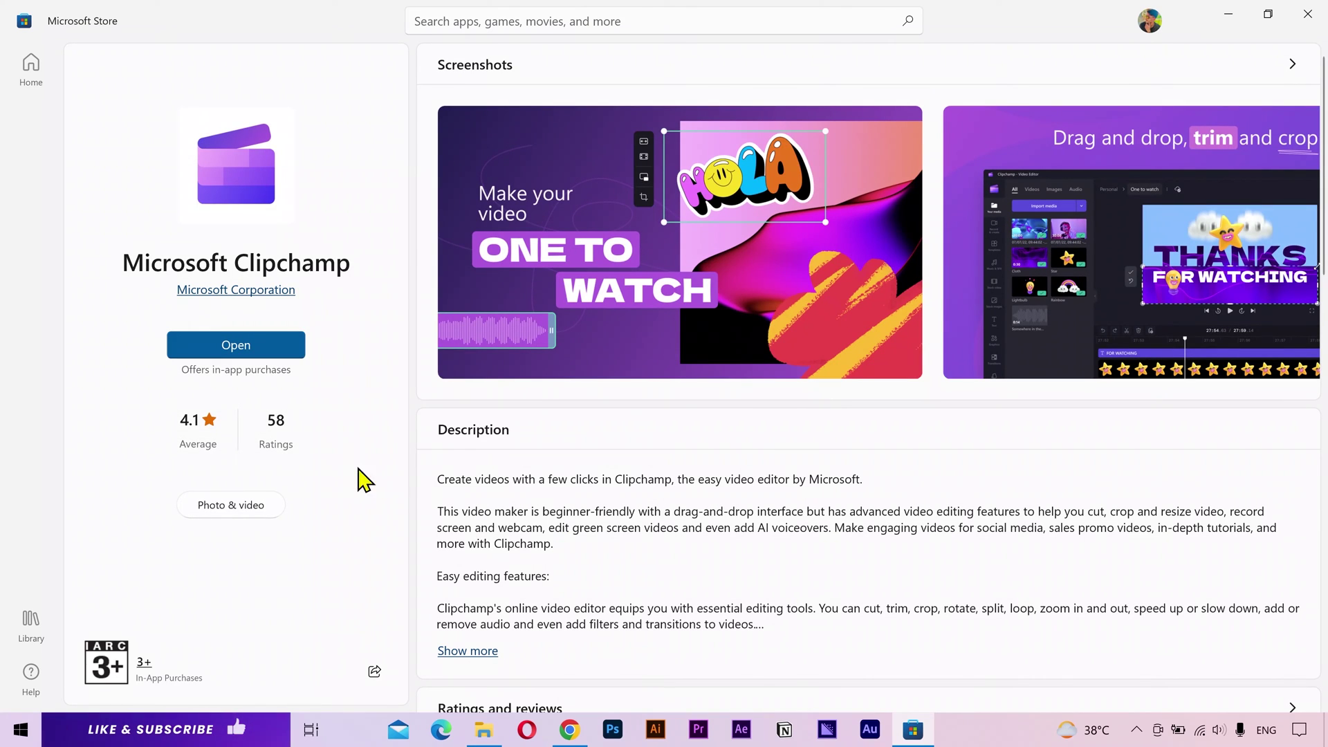
pyautogui.click(259, 361)
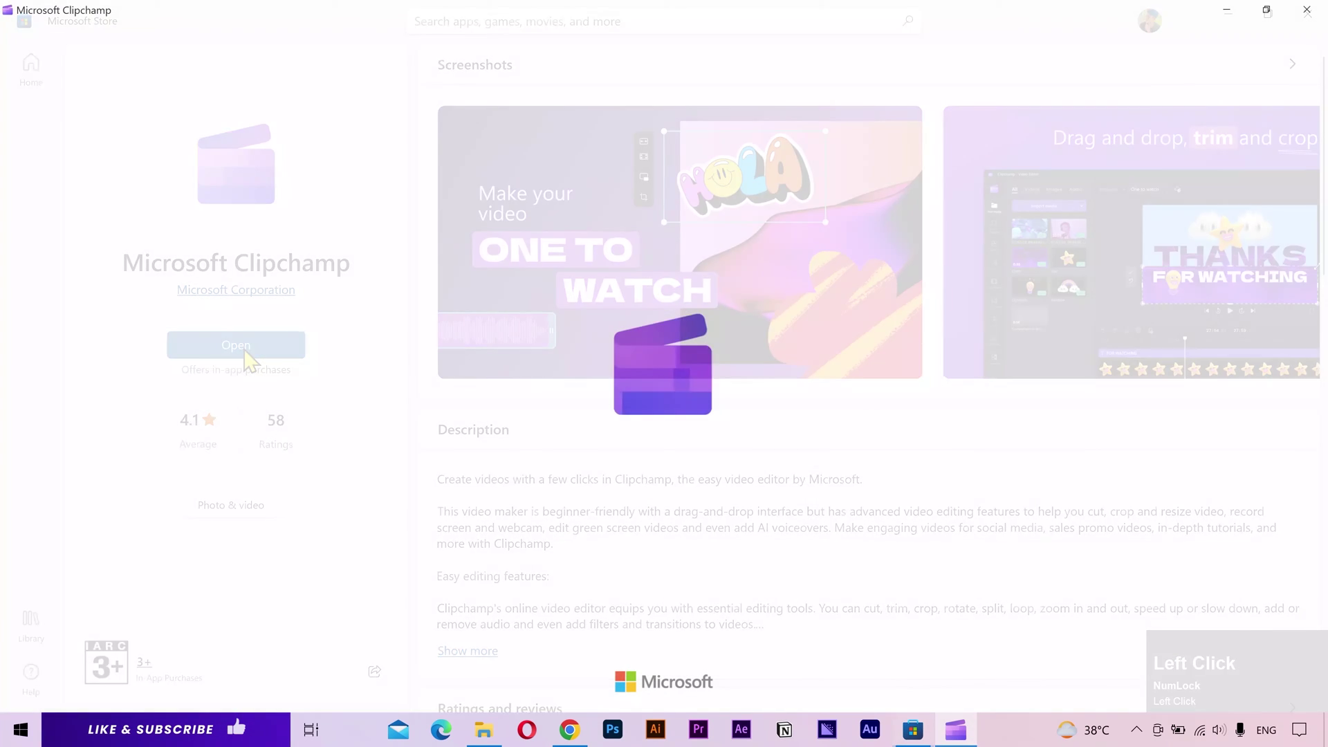